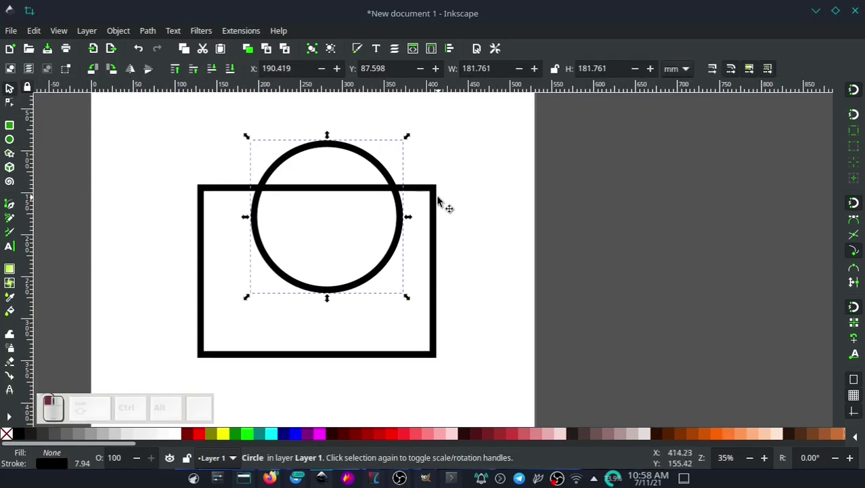
Bring up the Align and Distribute controls to centre the circle on the rectangle
left_click(443, 193)
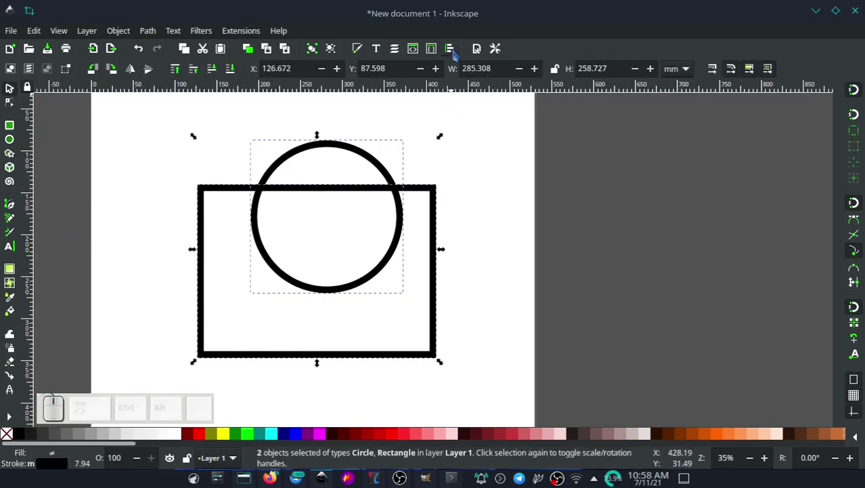
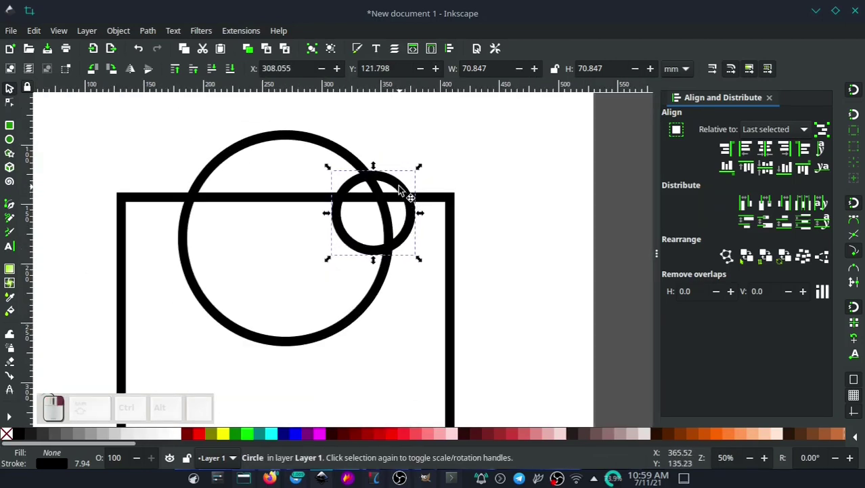
Duplicate the small circle to the big circle's left side and select both small circles
left_click(403, 191)
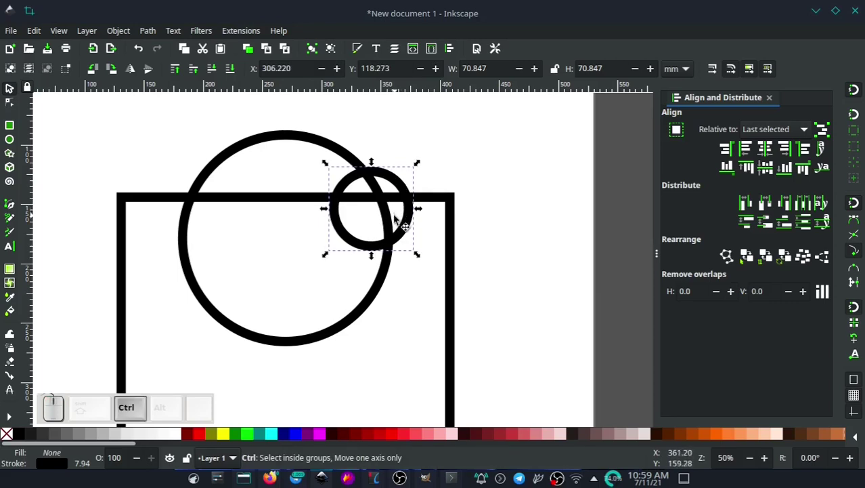
key("ctrl+d")
left_click_drag(409, 199, 286, 161)
left_click(347, 179)
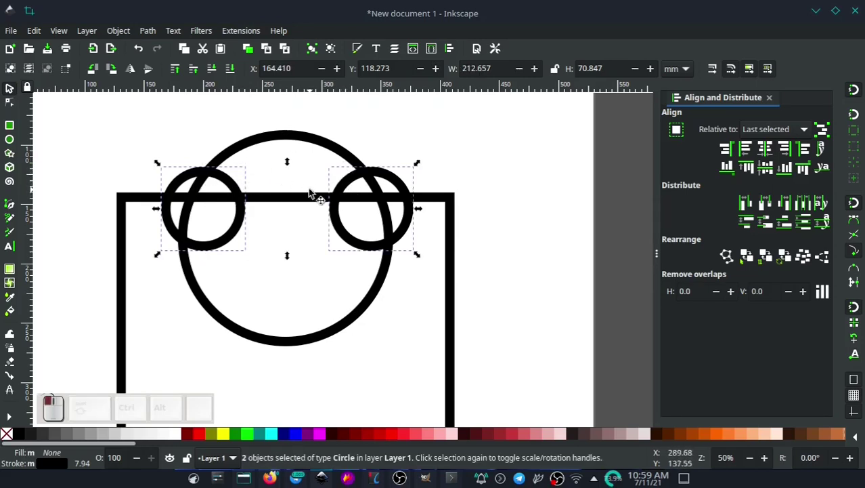
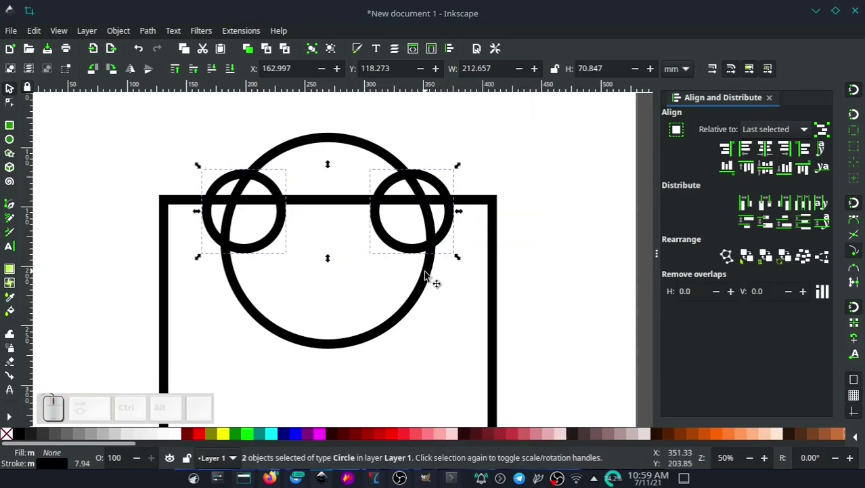
Begin combining the circles and rectangle into a single badge outline
left_click(425, 285)
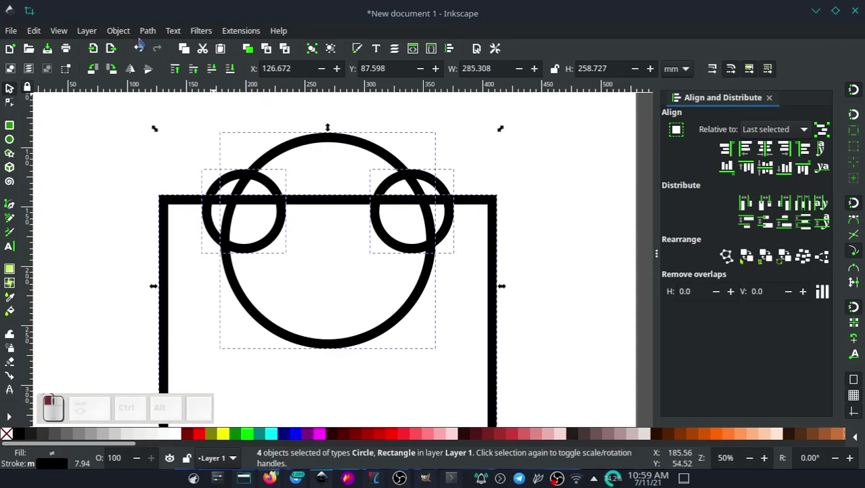
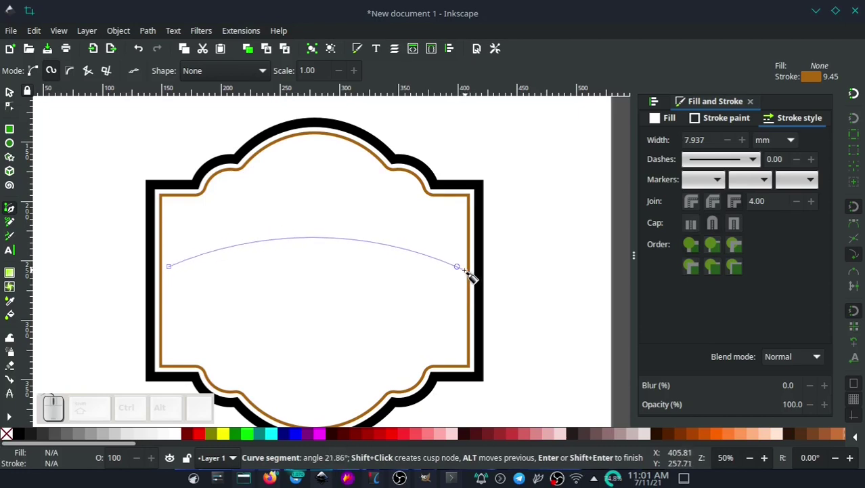
Finish drawing the arched brown banner line
key("Return")
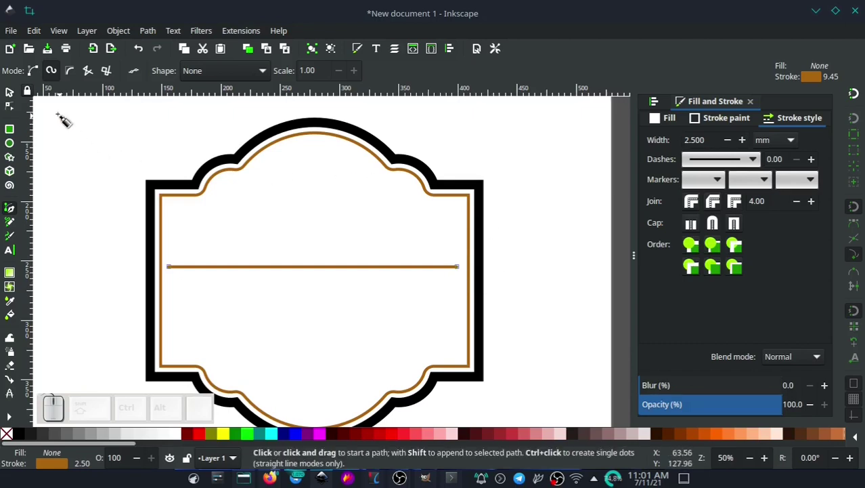
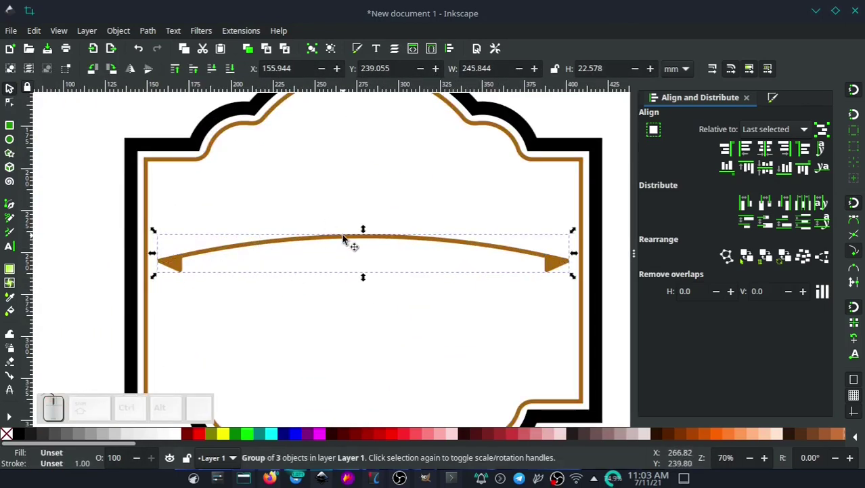
Duplicate the arched banner strip and position the copy lower on the badge
key("ctrl+d")
left_click_drag(359, 237, 347, 197)
left_click_drag(345, 196, 452, 212)
left_click_drag(452, 212, 532, 158)
left_click_drag(535, 180, 308, 197)
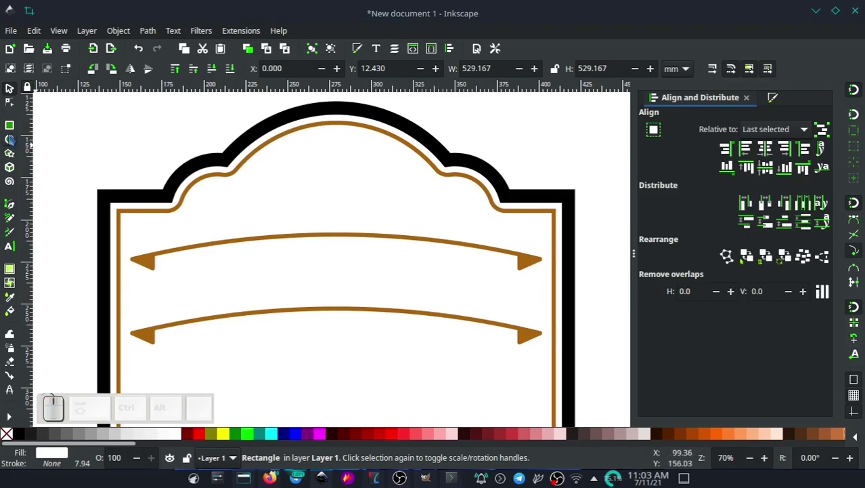
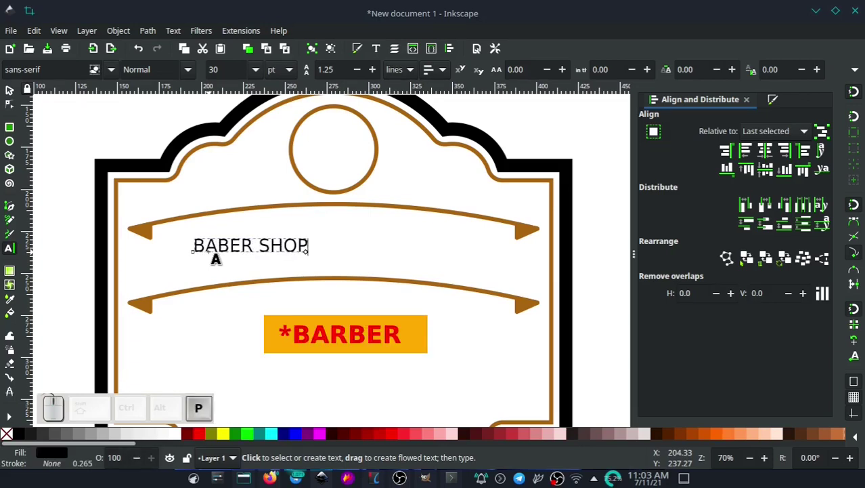
Select all characters of BABER SHOP ready for a decorative font
key("ctrl+a")
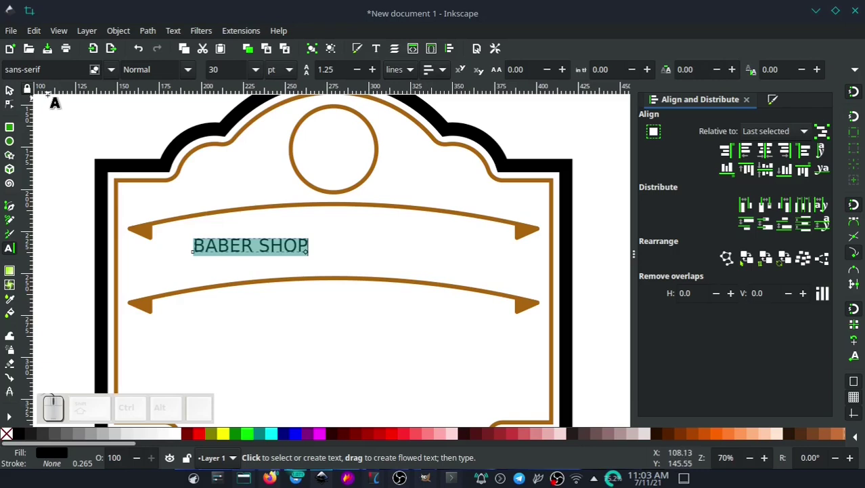
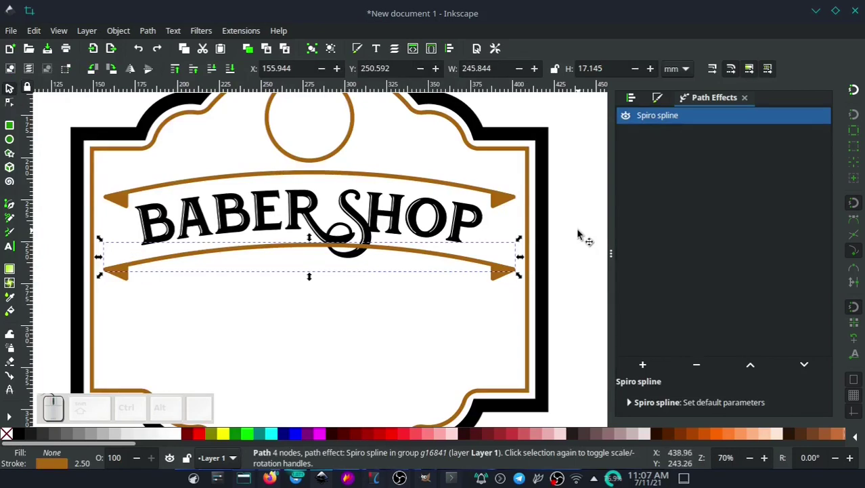
Select the whole BABER SHOP lettering and start applying a Bend path effect
left_click(583, 231)
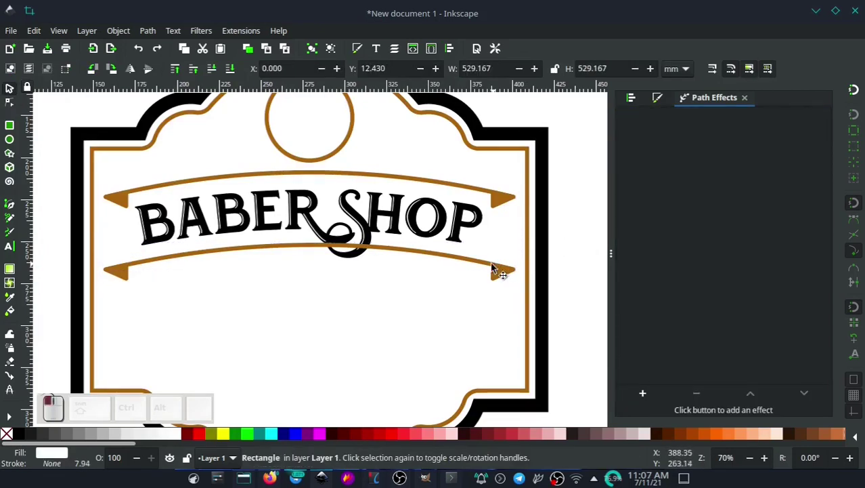
left_click_drag(337, 237, 366, 192)
left_click(367, 192)
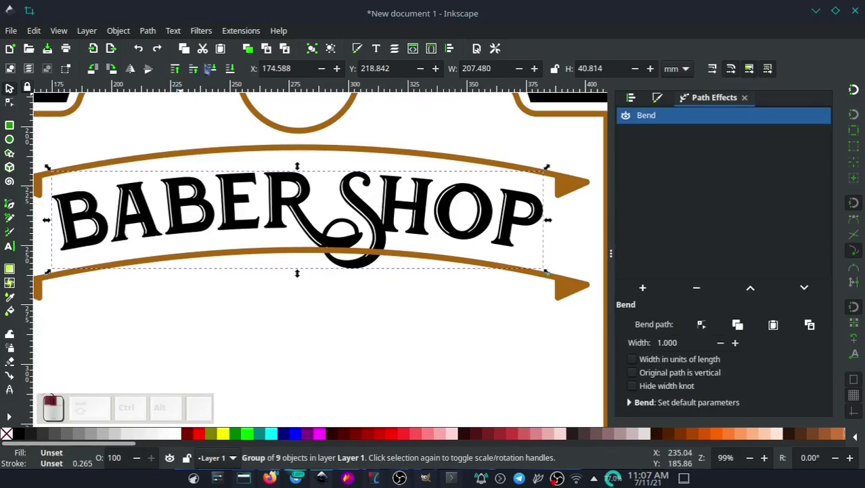
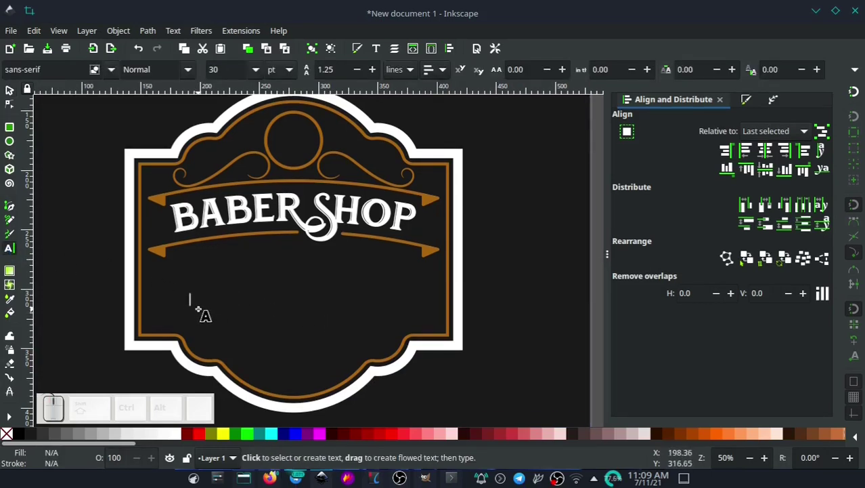
Type the space within the ABU ZAID name text
key("space")
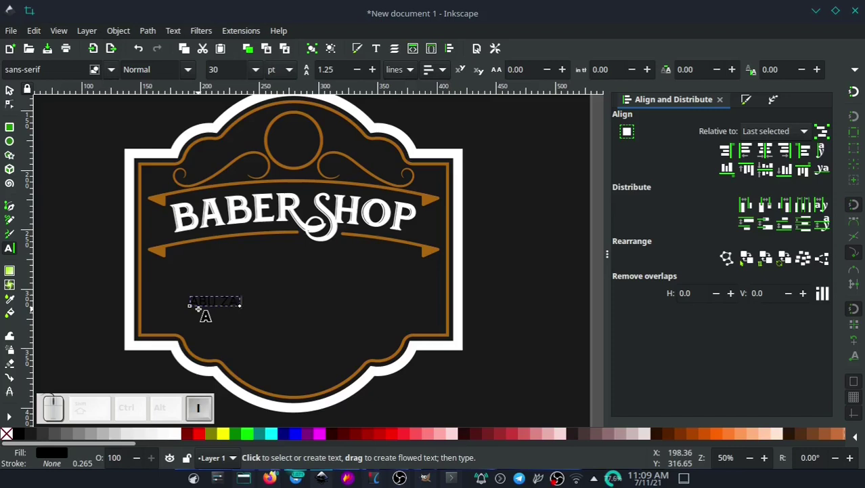
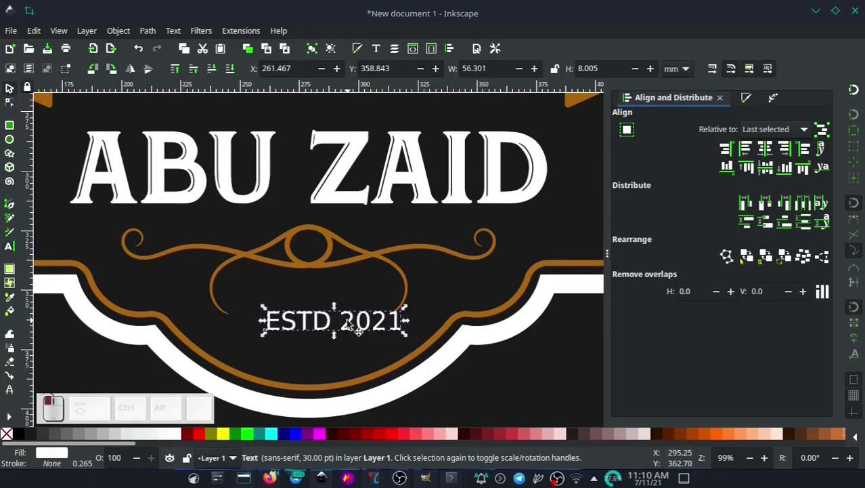
Select the ESTD 2021 text beneath ABU ZAID to restyle it white
left_click(337, 299)
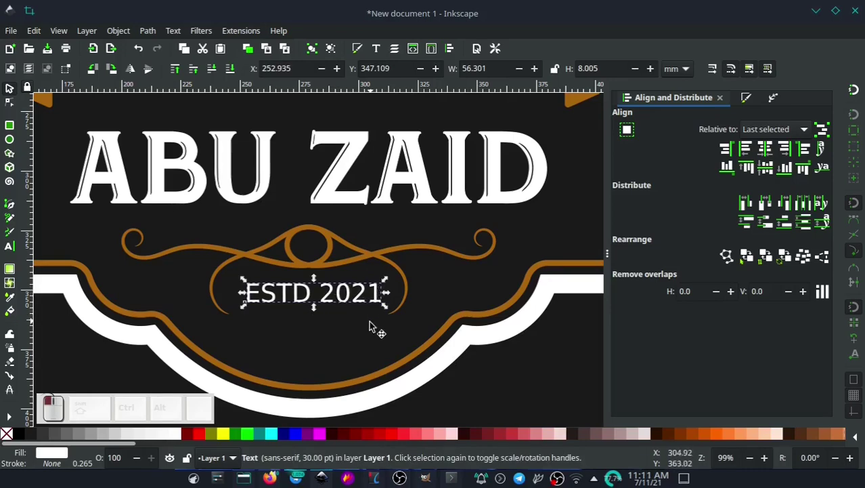
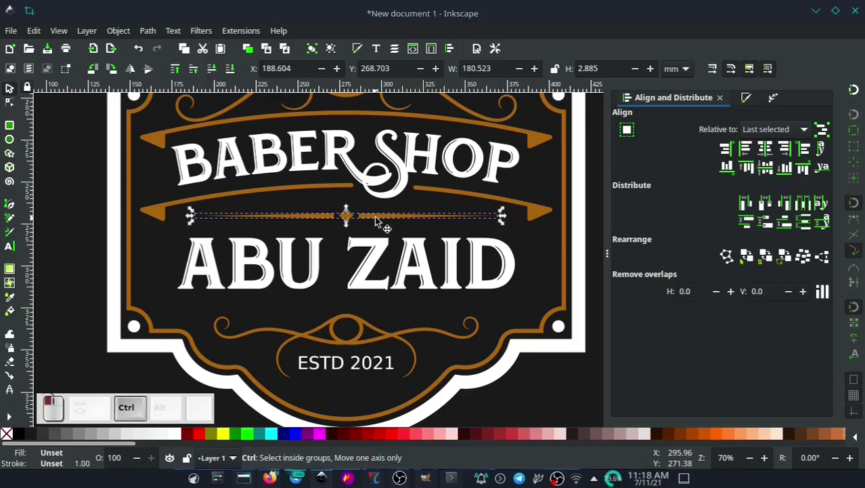
Group the divider elements into one object after undoing a stray duplicate
key("ctrl+d")
left_click_drag(384, 218, 350, 230)
key("ctrl+z")
left_click_drag(353, 225, 345, 193)
left_click(346, 192)
key("ctrl+g")
Duplicate the diamond divider and move the copy below ABU ZAID
right_click(370, 219)
left_click_drag(364, 208, 359, 209)
key("ctrl+d")
left_click_drag(360, 208, 436, 316)
left_click_drag(434, 319, 380, 292)
left_click_drag(444, 289, 380, 292)
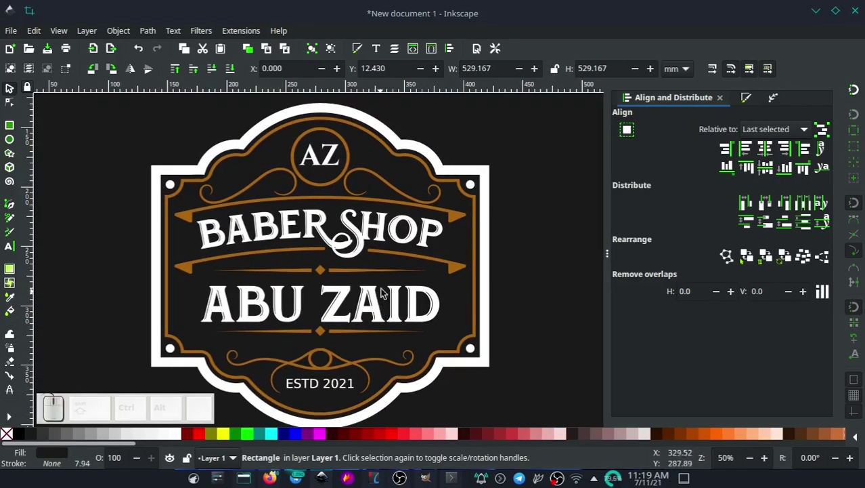